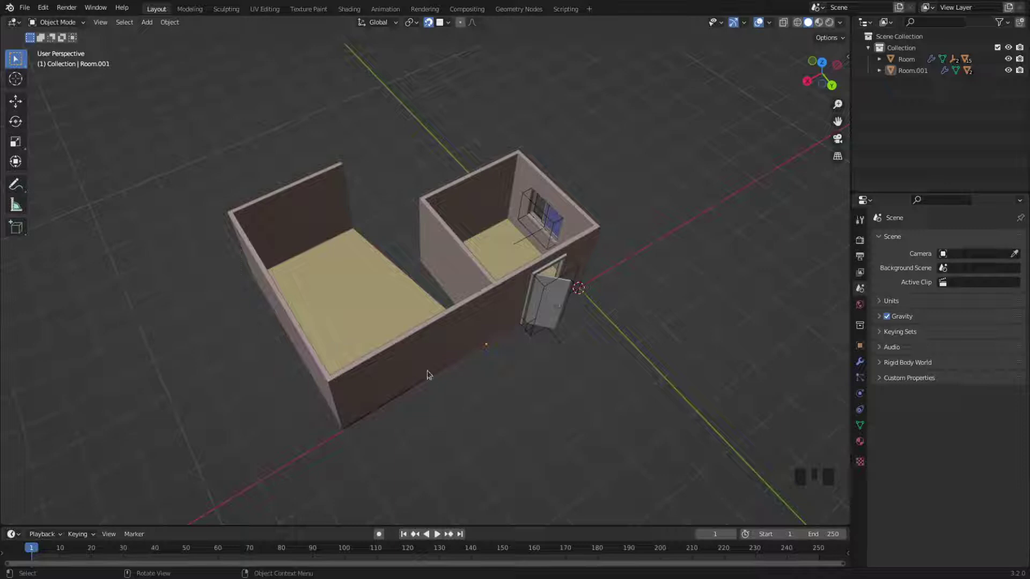
# Delete Room.001, Floor.001 and Baseboard.001 so only the original Room remains
pyautogui.click(428, 367)
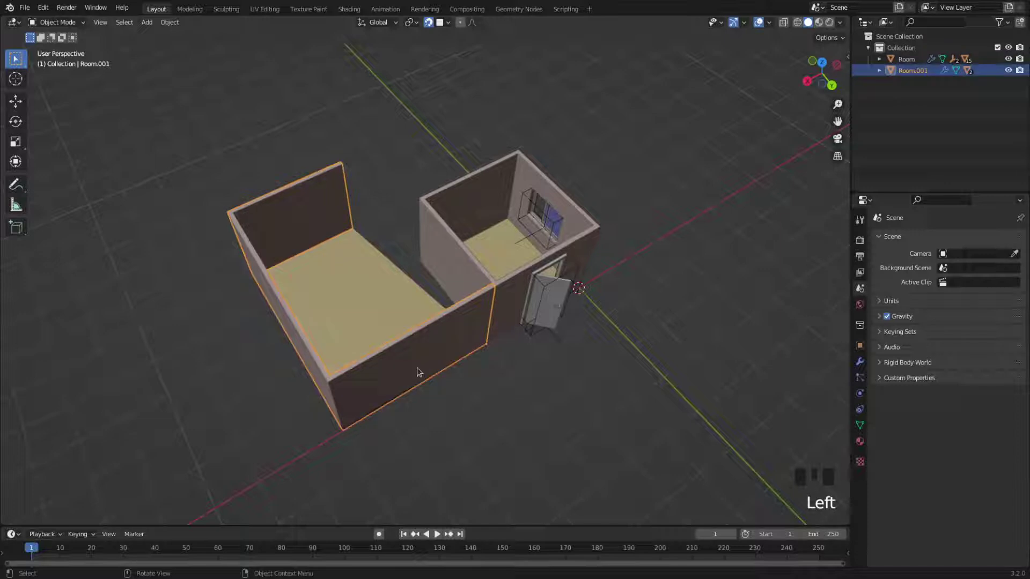
pyautogui.press('Delete')
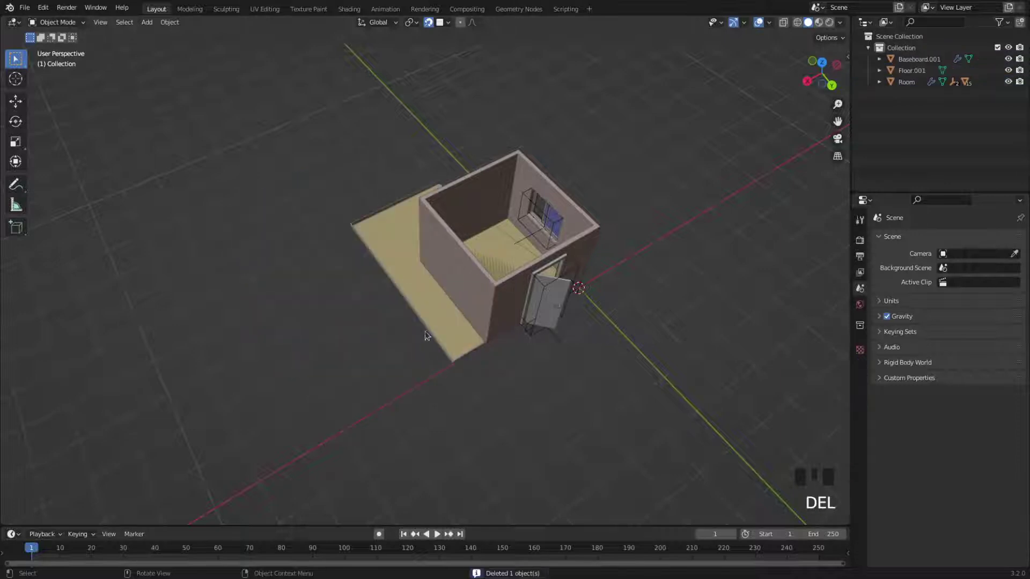
pyautogui.click(417, 296)
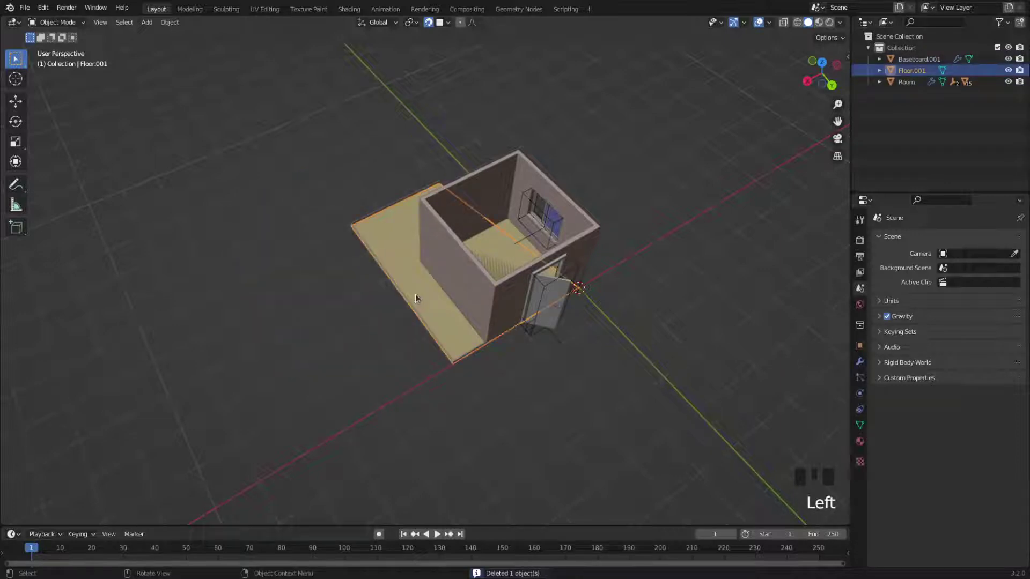
pyautogui.press('Delete')
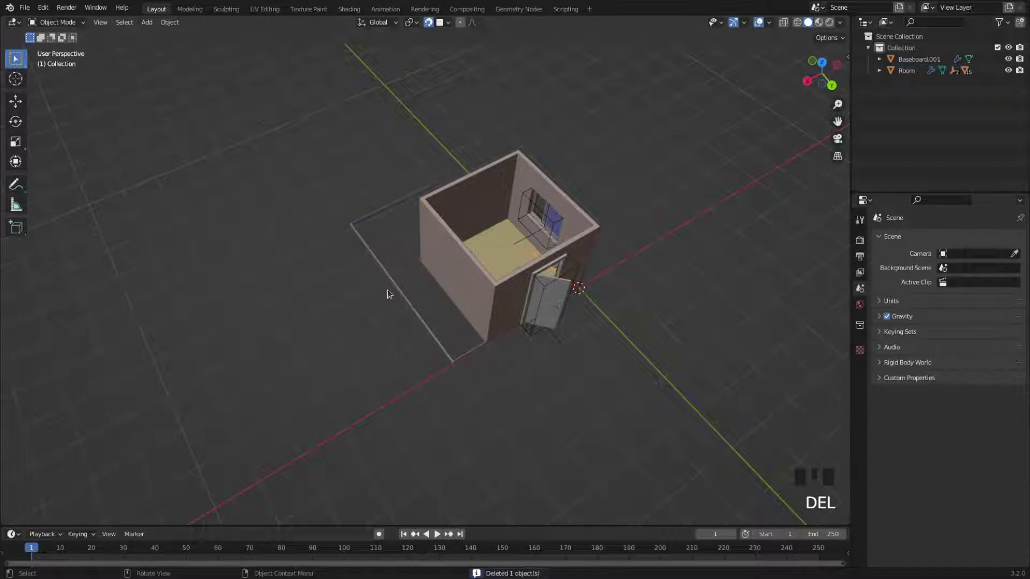
pyautogui.click(402, 289)
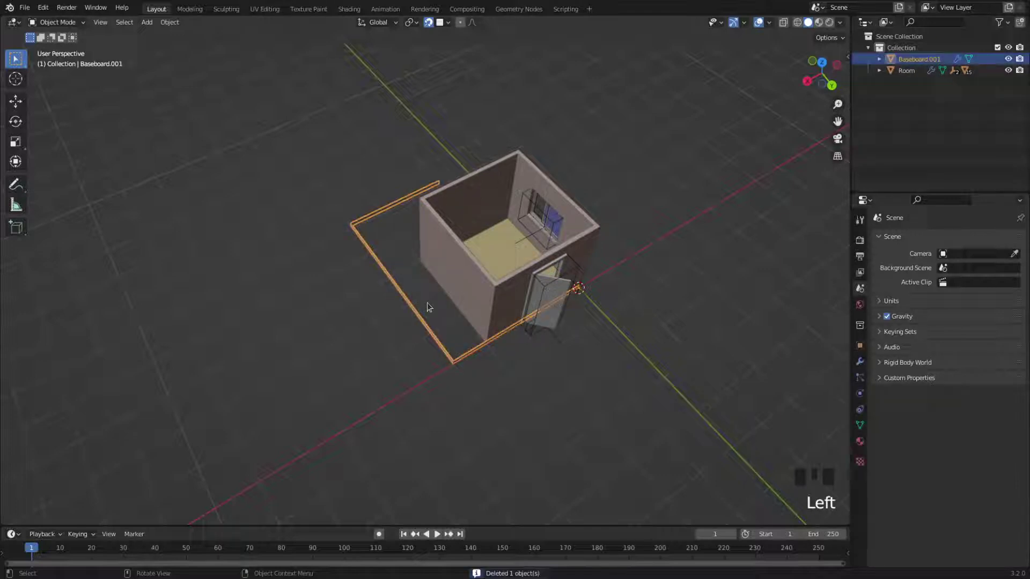
pyautogui.press('Delete')
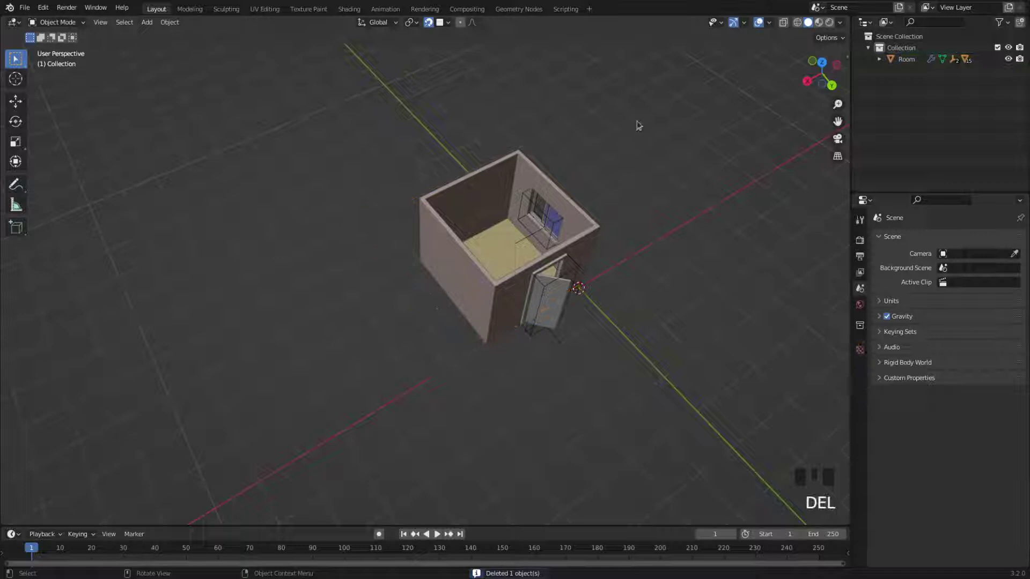
# Show the Room's transform values in the Item sidebar and undo the trial X scale back to 3 m
pyautogui.click(811, 83)
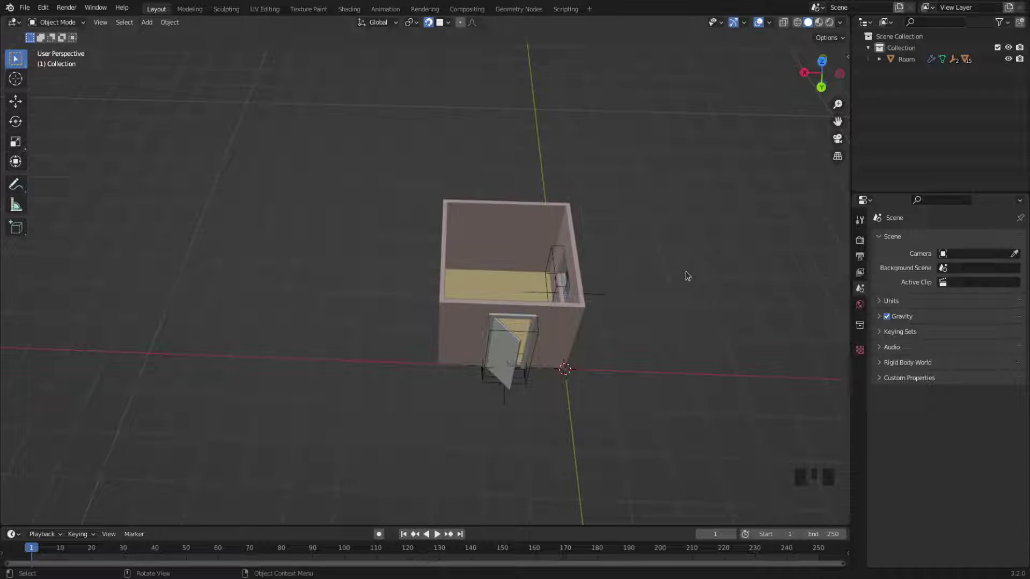
pyautogui.click(570, 334)
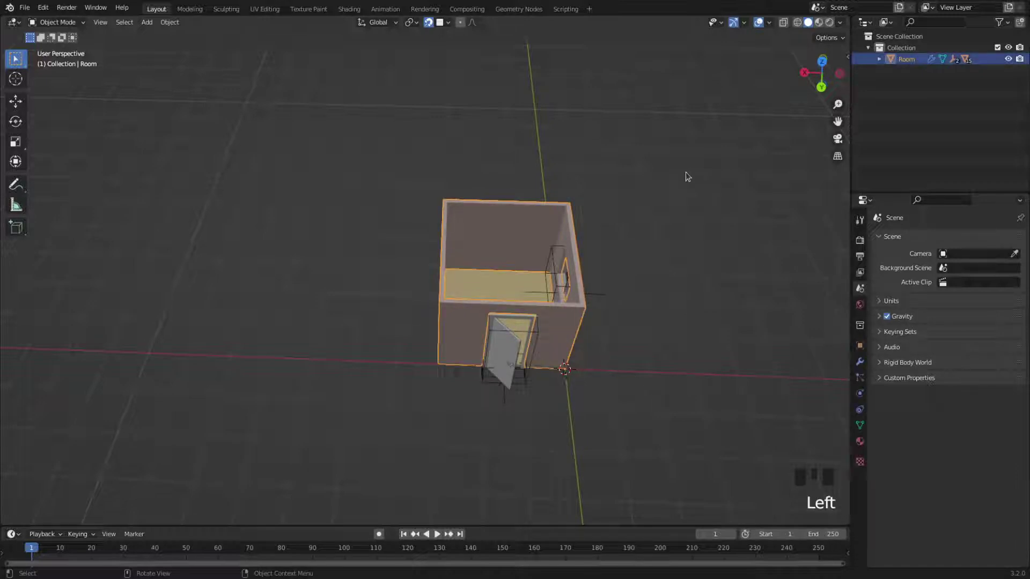
pyautogui.press('n')
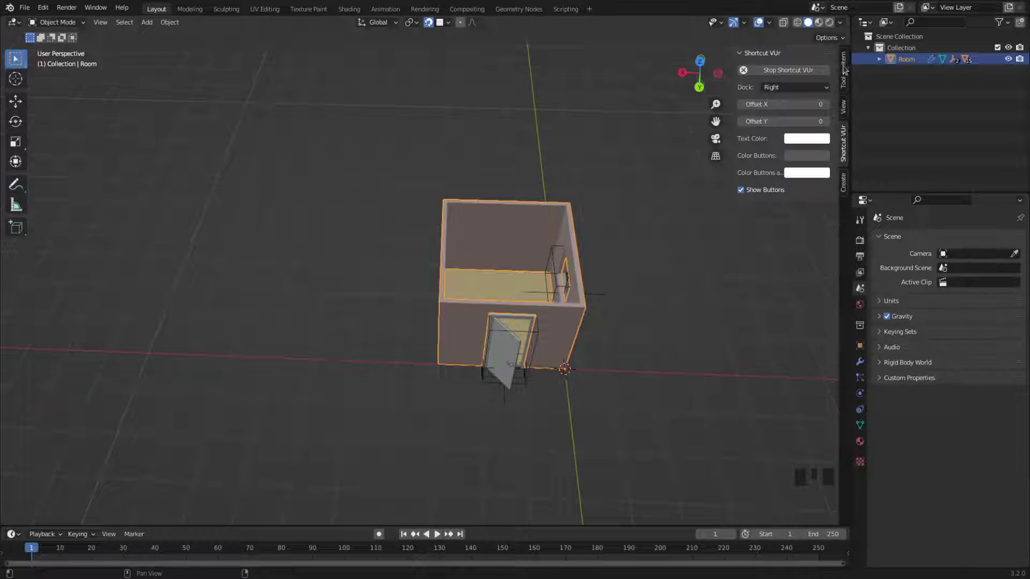
pyautogui.click(846, 65)
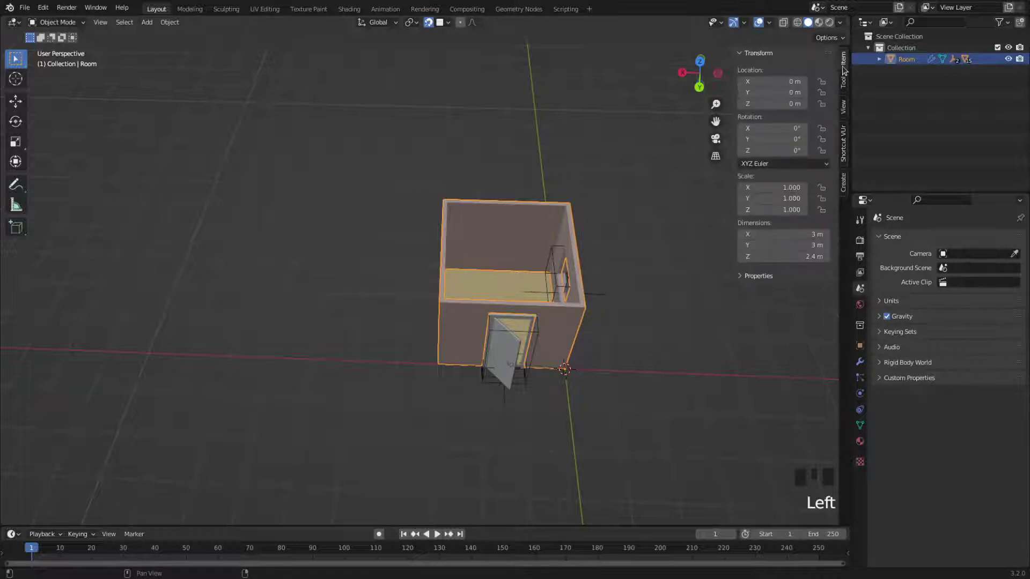
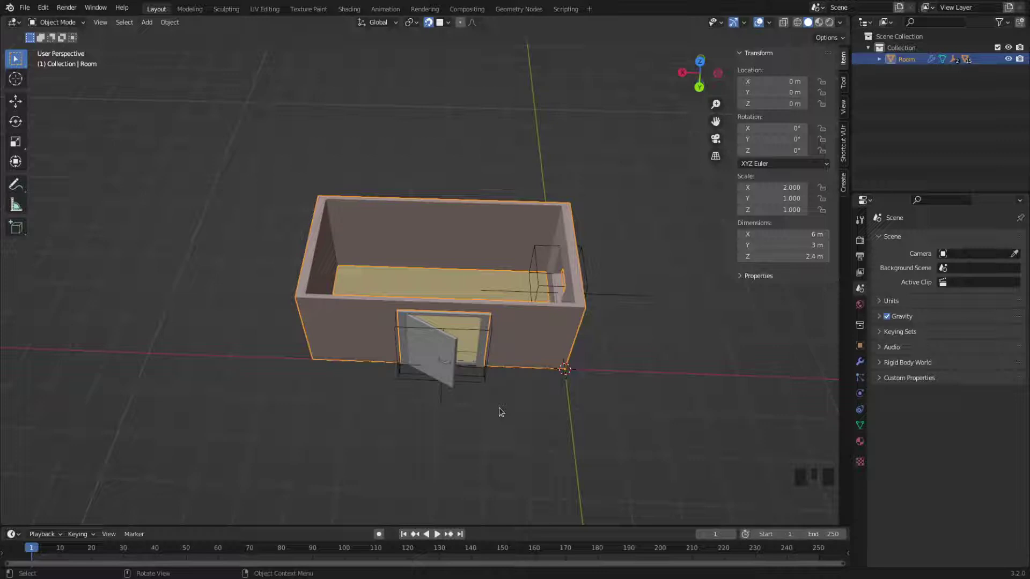
pyautogui.press('ctrl+z')
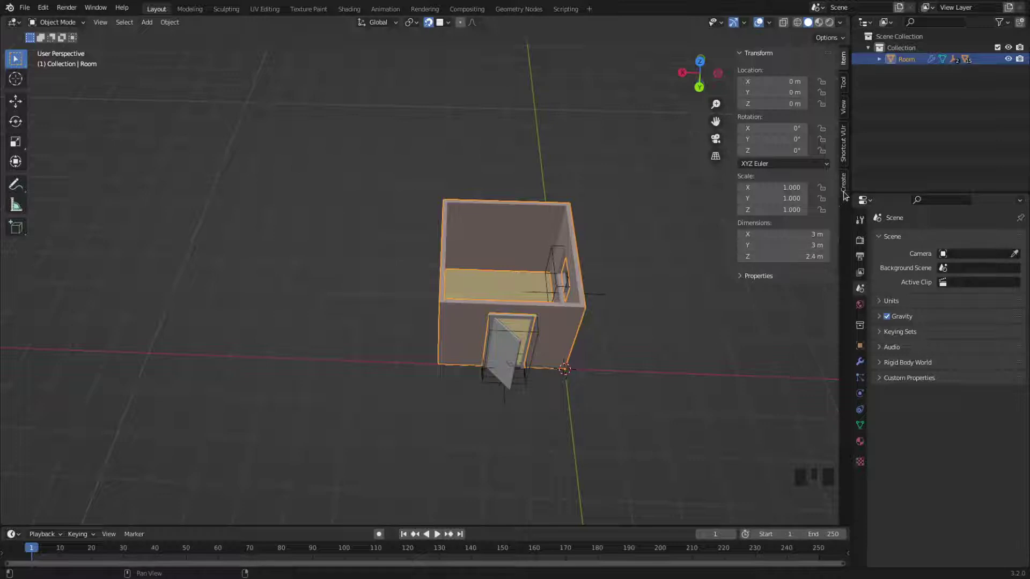
# Set Wall 1 and Wall 3 to 6.000 in the Archimesh Room panel and view the 6 × 3 m room at an angle
pyautogui.click(847, 194)
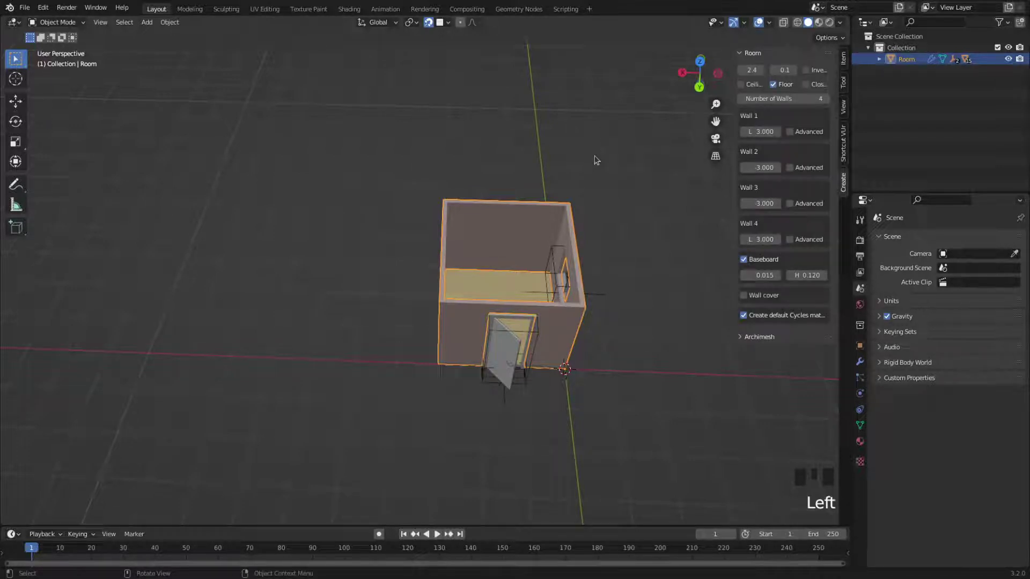
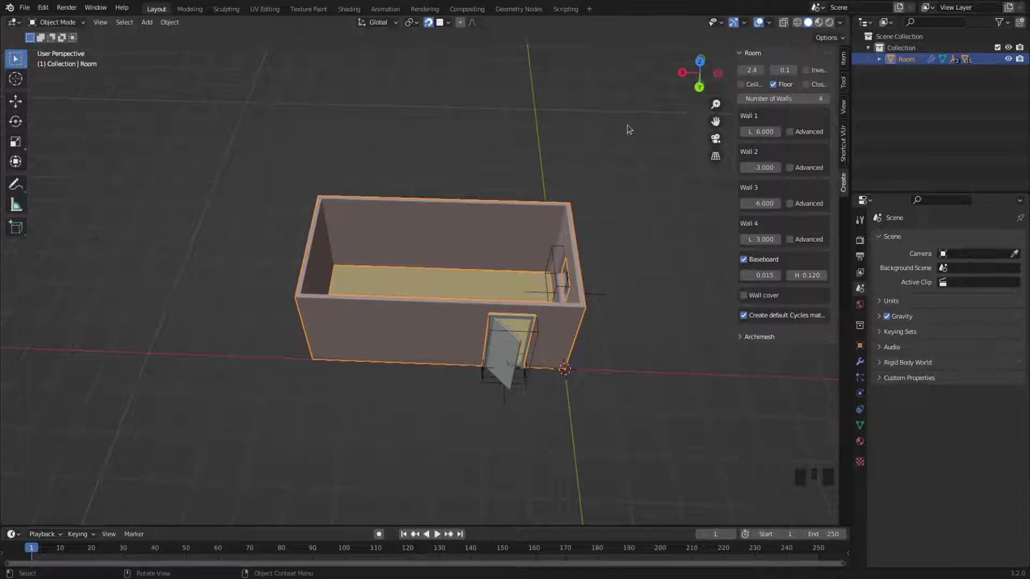
pyautogui.click(698, 87)
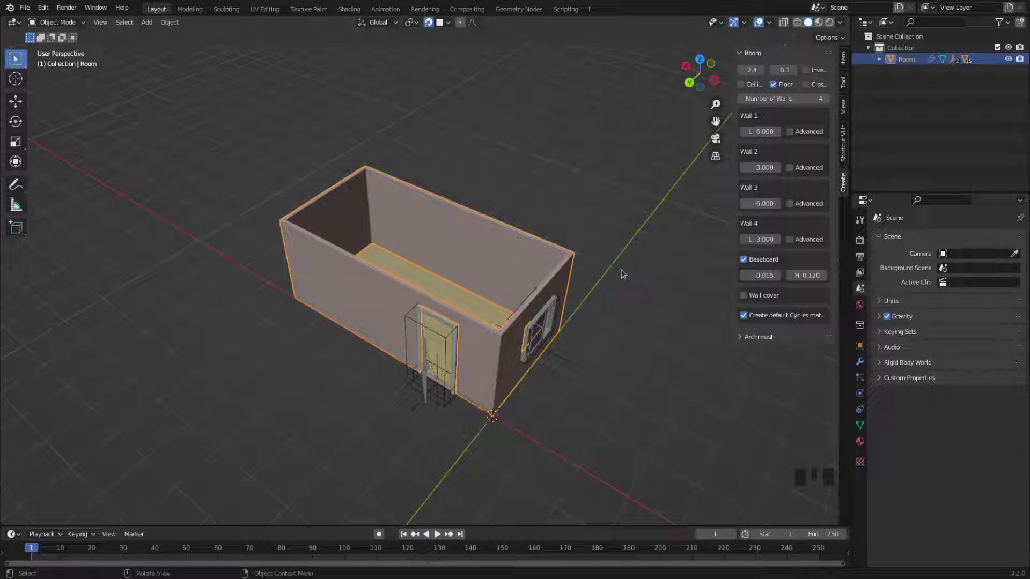
# Add a 2 × 2 m plane at the origin and read the Room's 6 × 3 × 2.4 m dimensions in the Item sidebar
pyautogui.press('shift+a')
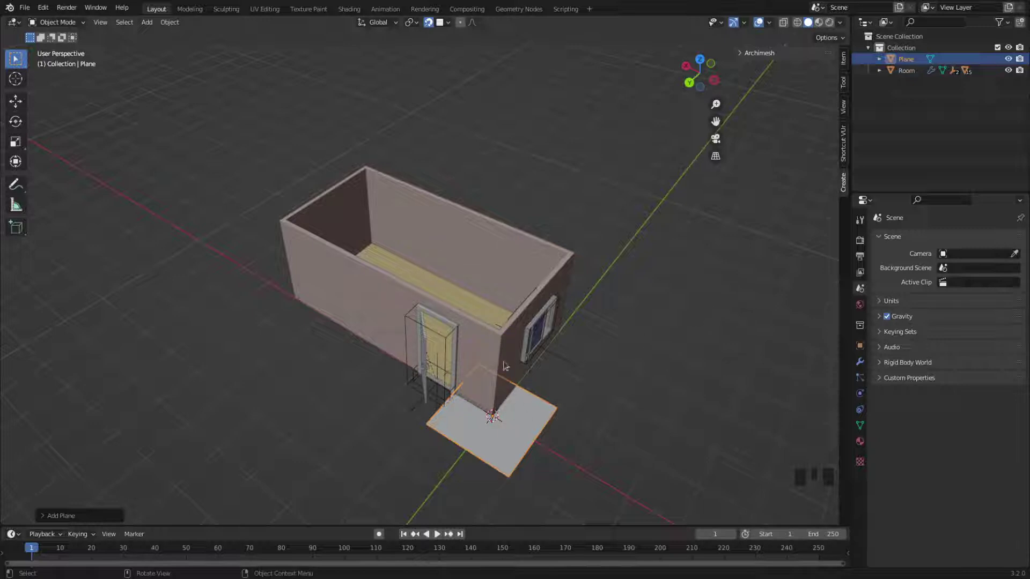
pyautogui.click(507, 352)
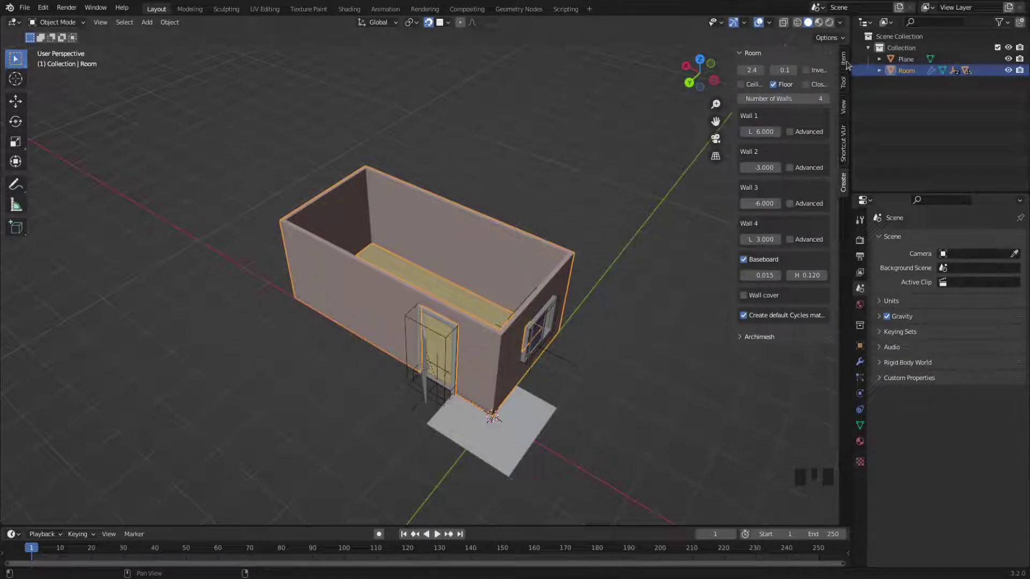
pyautogui.click(848, 61)
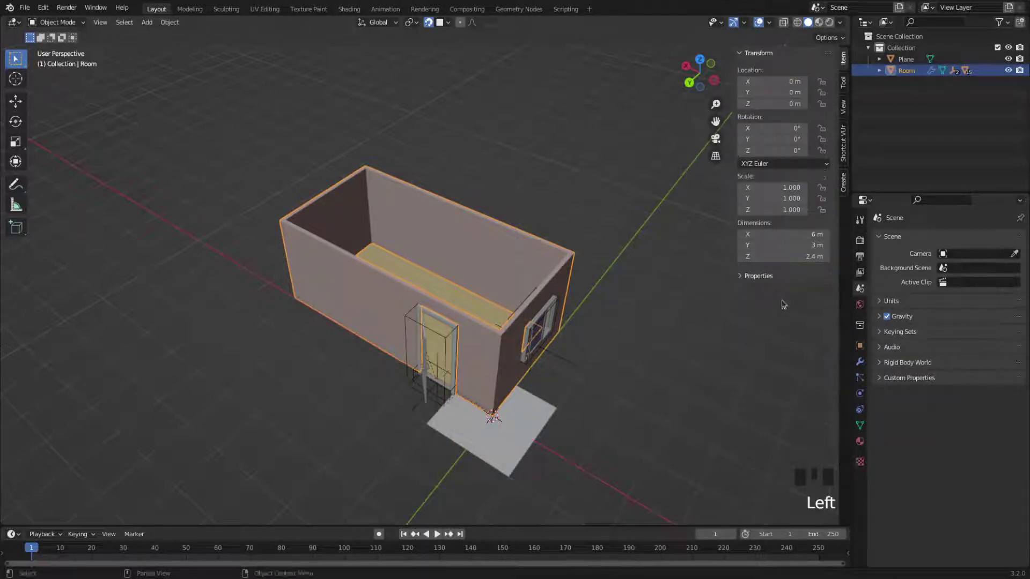
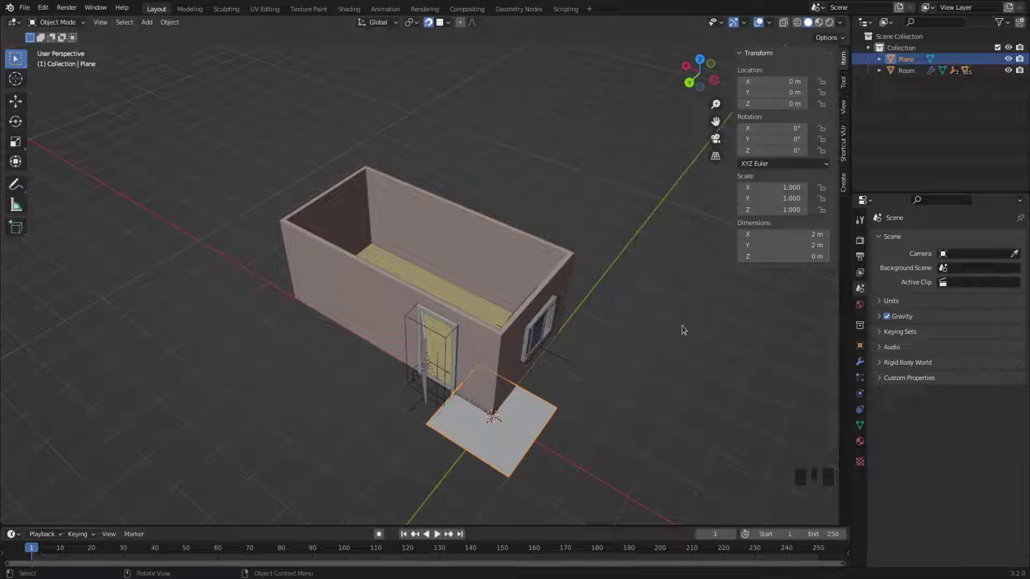
# Move the plane to Z 2.4 m, X 3 m and Y -1.5 m, centred on top of the walls
pyautogui.press('g')
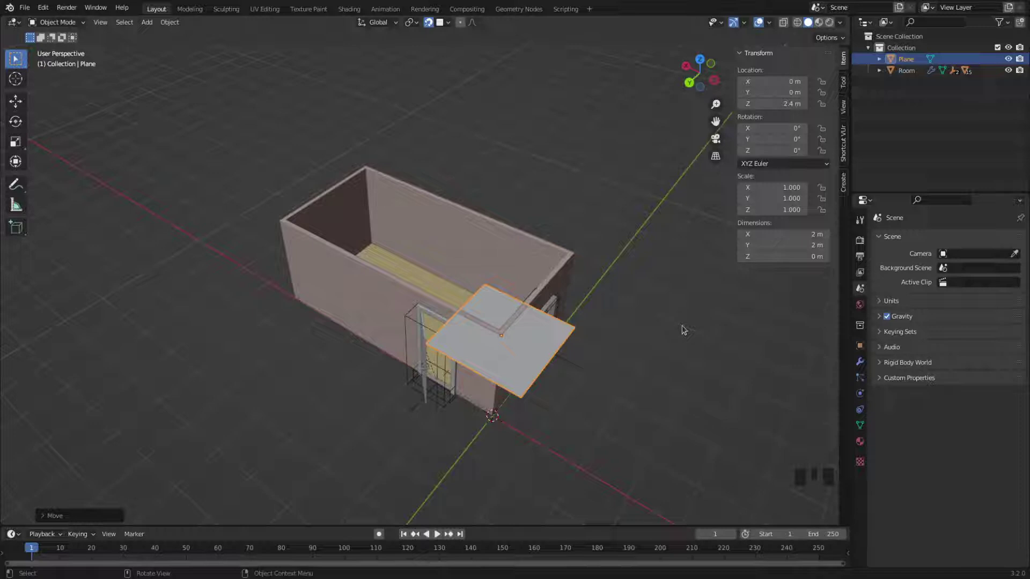
pyautogui.press('g')
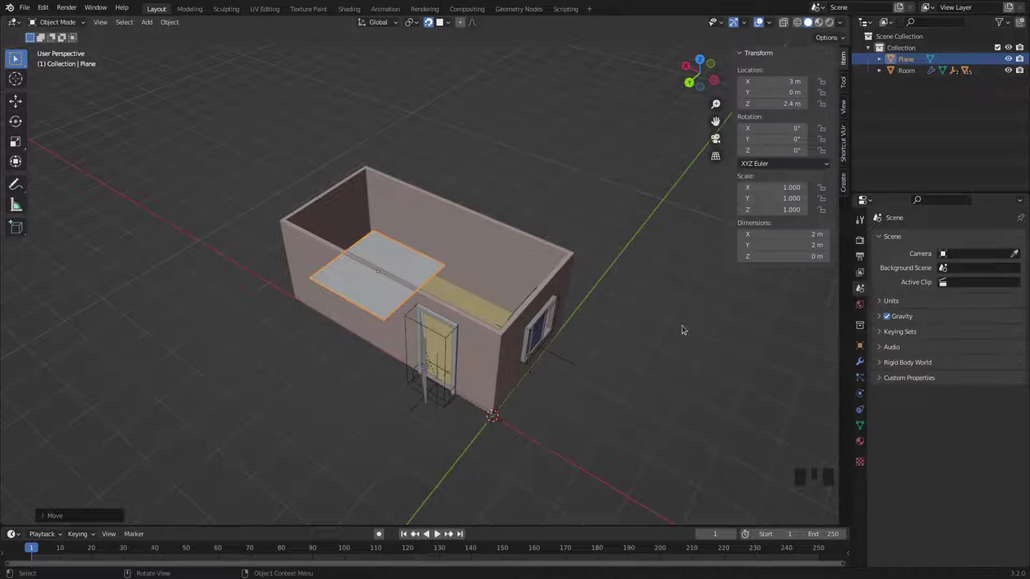
pyautogui.press('g')
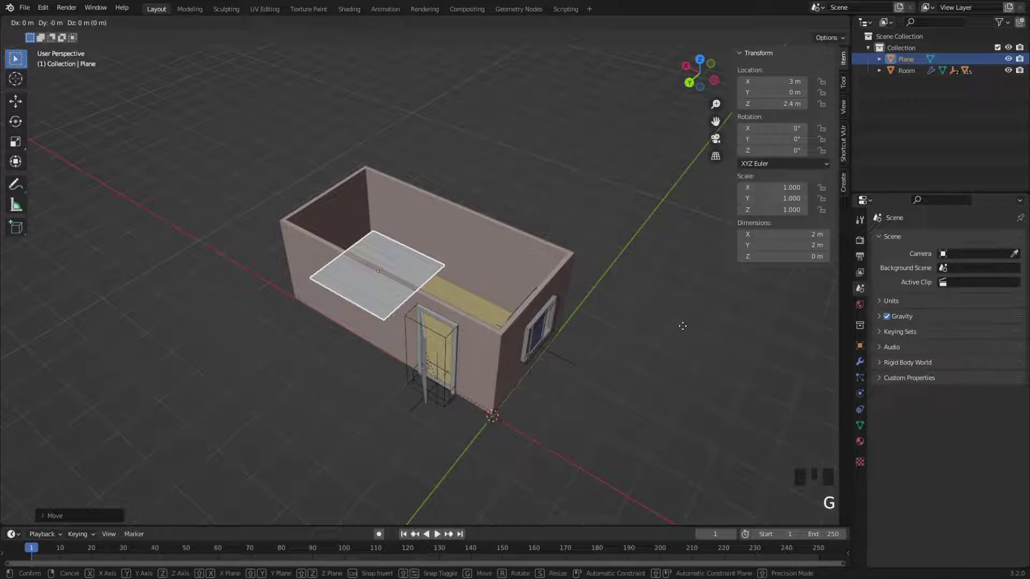
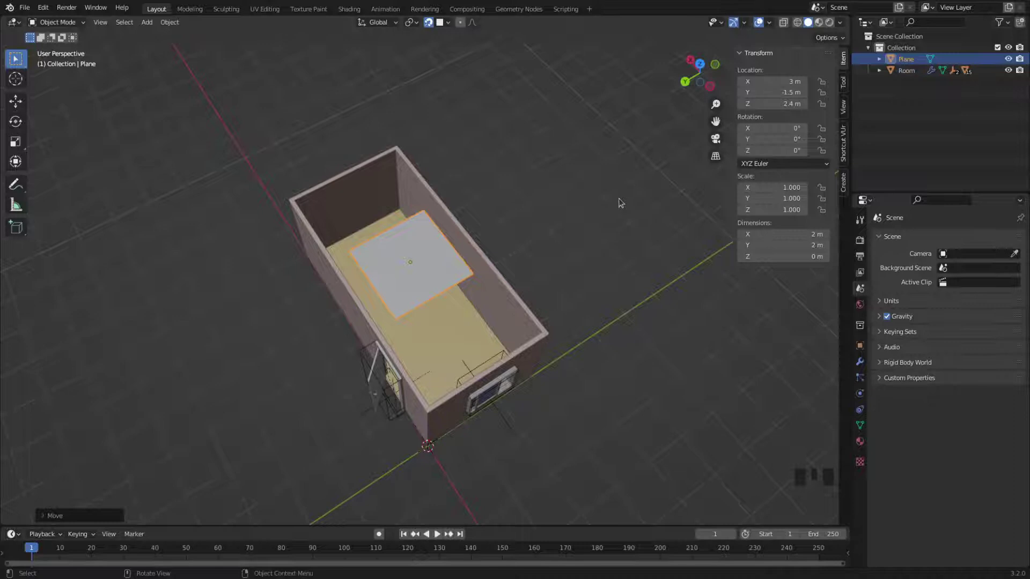
# Scale the plane to about 6.55 × 3.9 m (Y ≈ 1.95) so it covers the whole room
pyautogui.press('s')
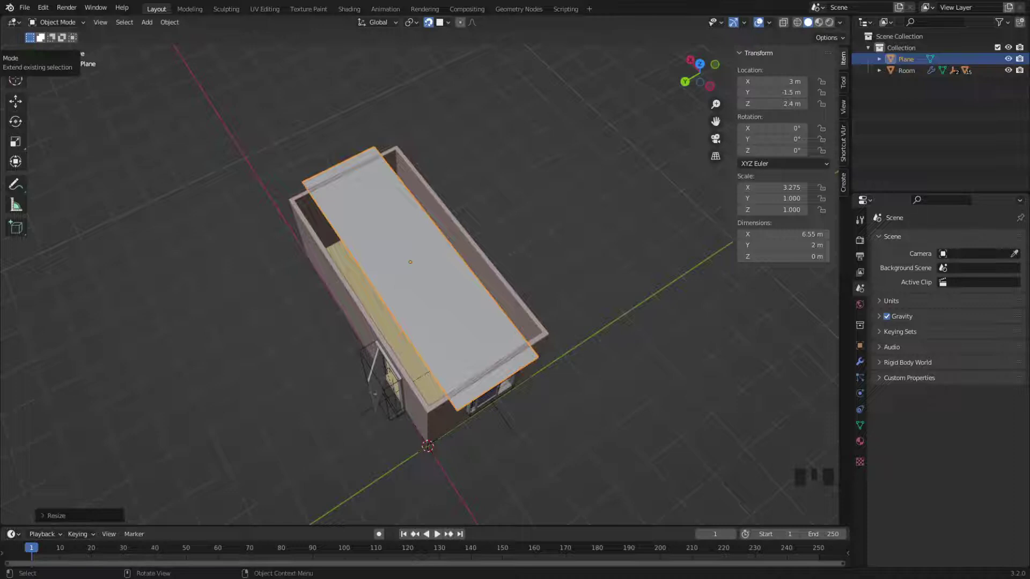
pyautogui.press('s')
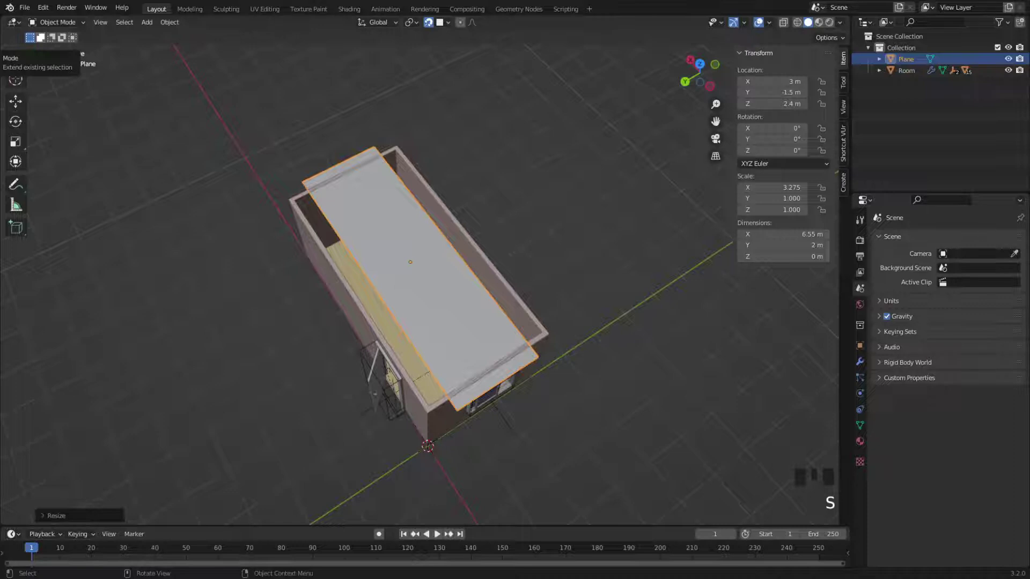
pyautogui.press('y')
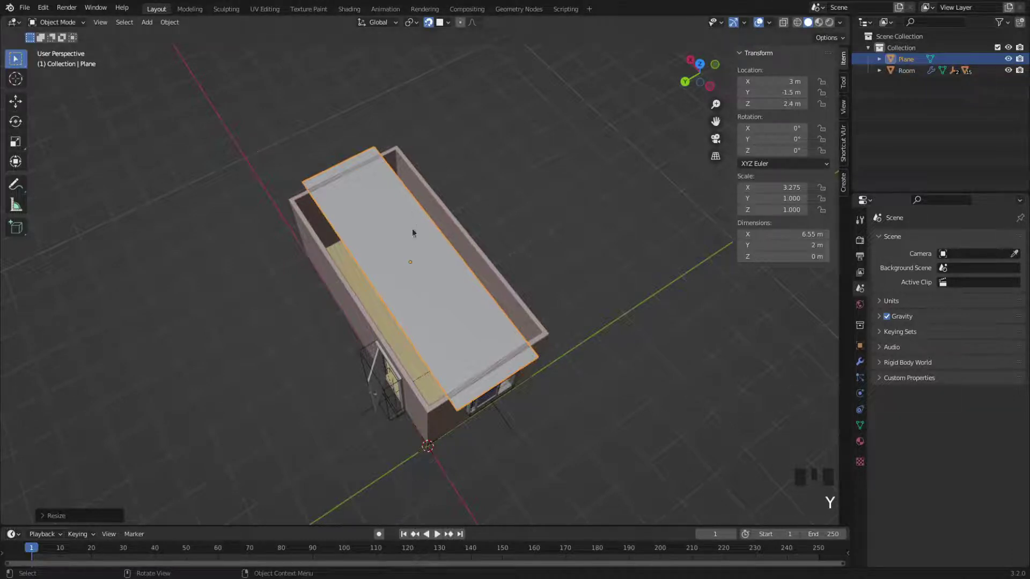
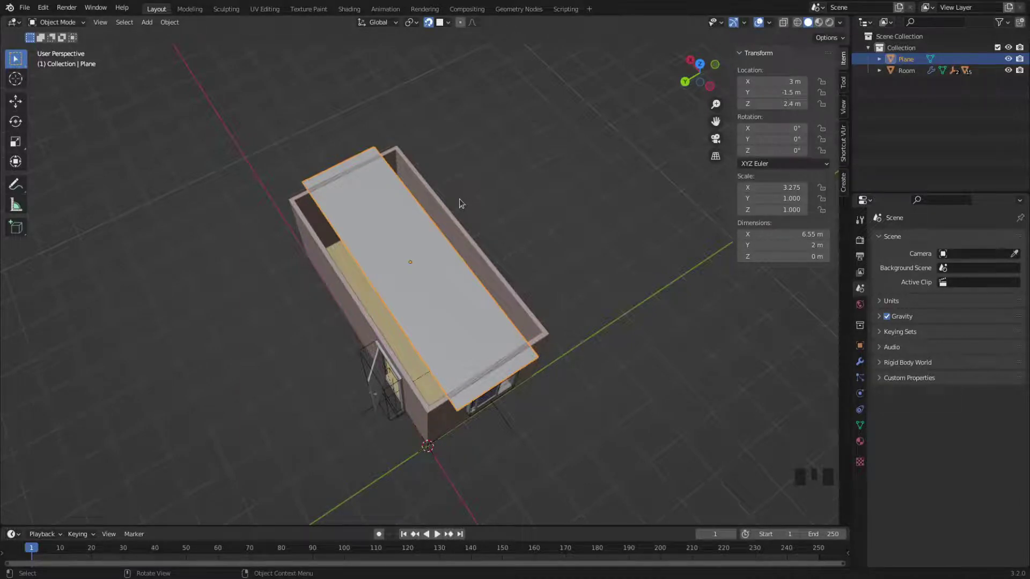
pyautogui.press('s')
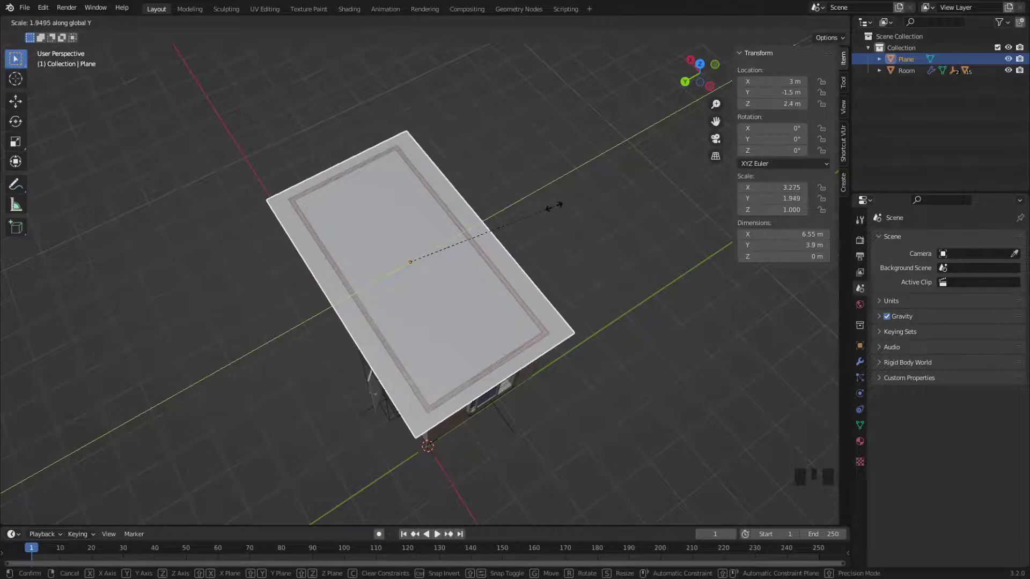
pyautogui.click(704, 80)
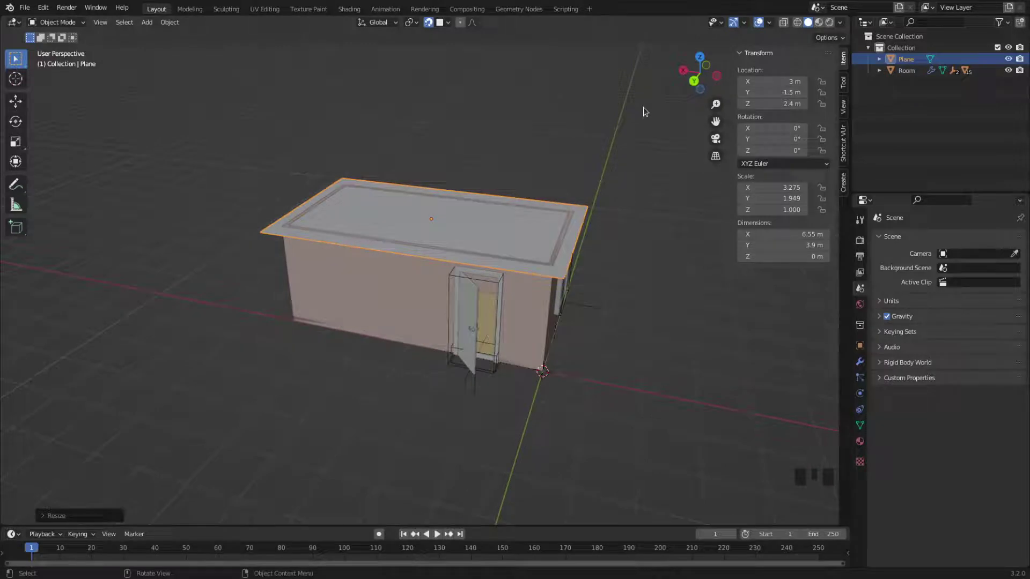
# In Edit Mode, extrude the plane's face upward into a thick slab with the Extrude Region tool
pyautogui.press('Tab')
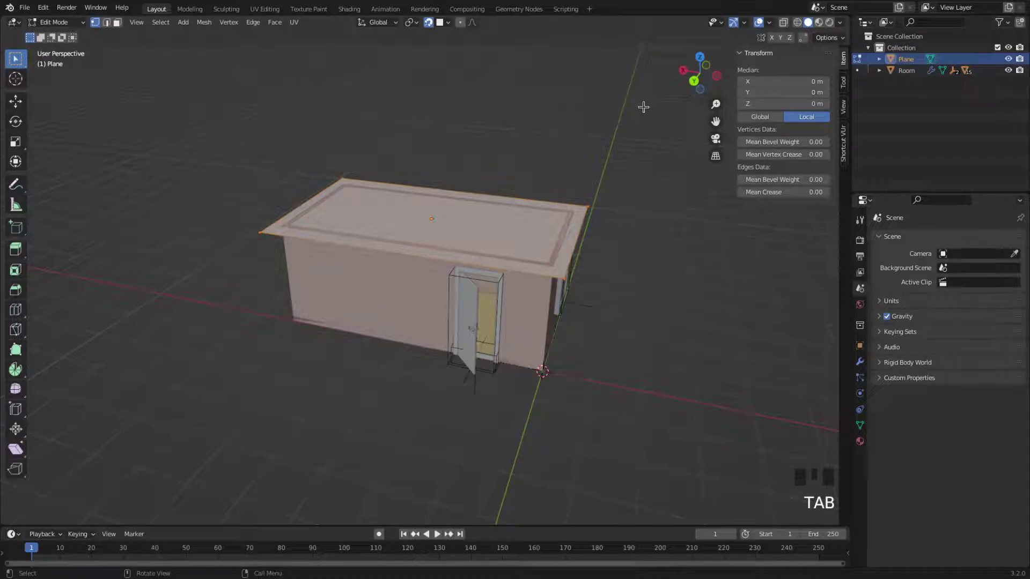
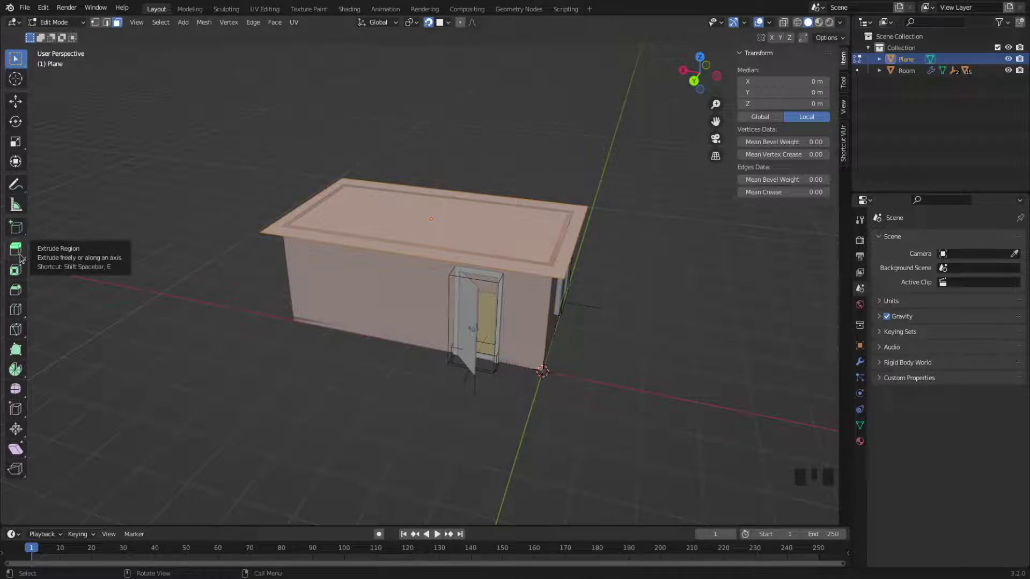
pyautogui.moveTo(23, 257); pyautogui.dragTo(478, 262)
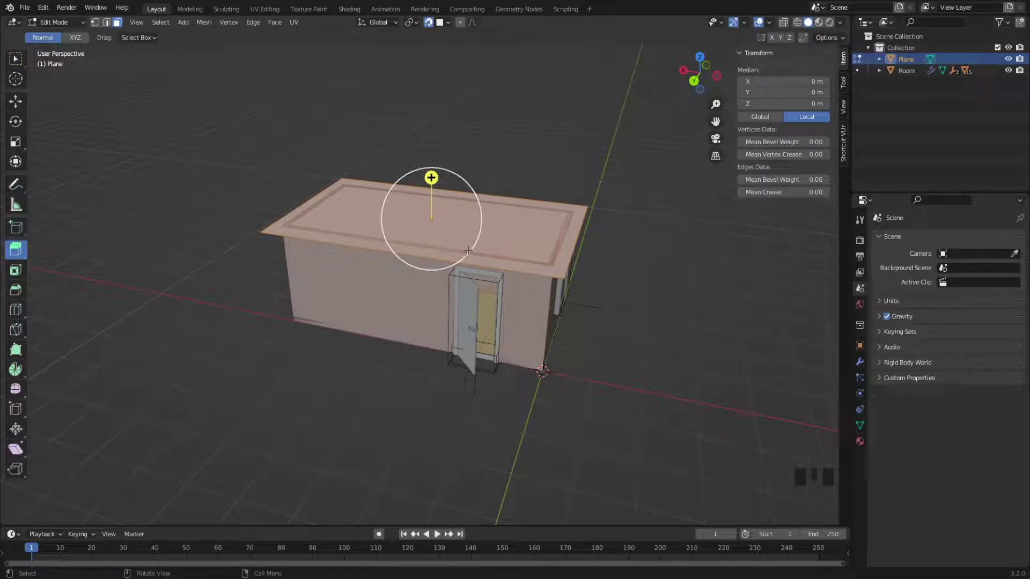
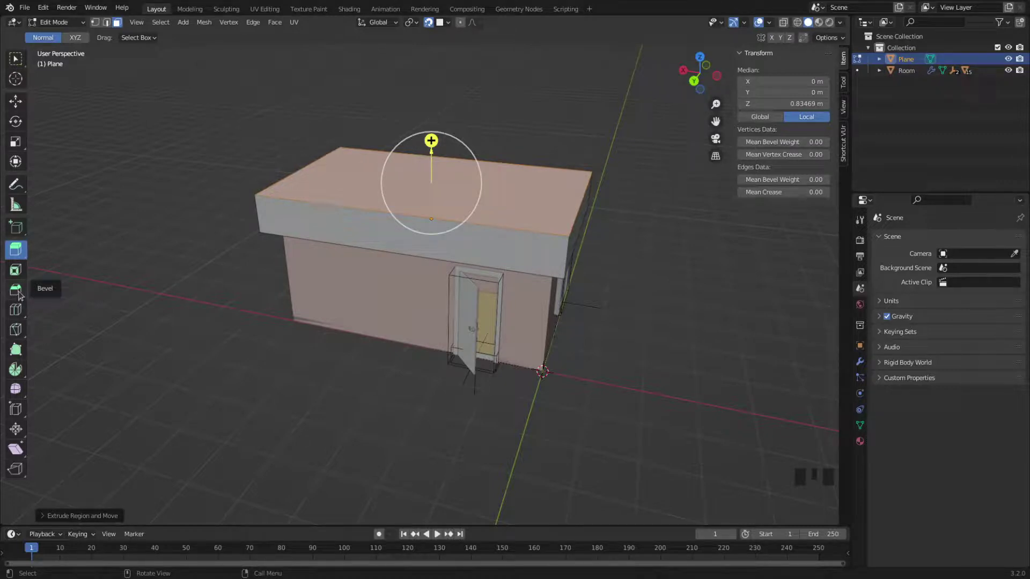
# Bevel the slab's top edges into four slopes rising about 0.48 m to a small flat top
pyautogui.moveTo(21, 295); pyautogui.dragTo(19, 289)
pyautogui.moveTo(21, 296); pyautogui.dragTo(18, 293)
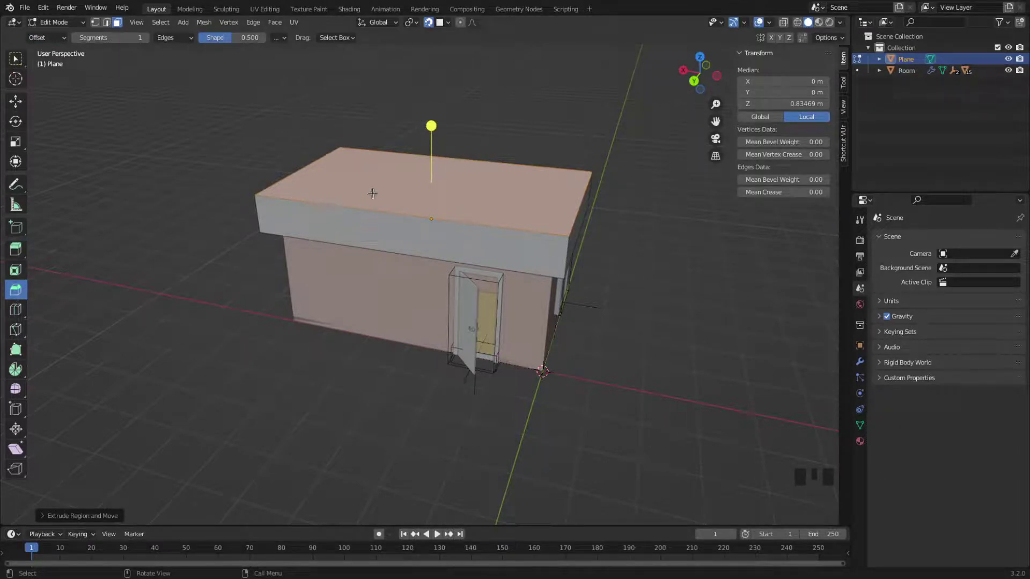
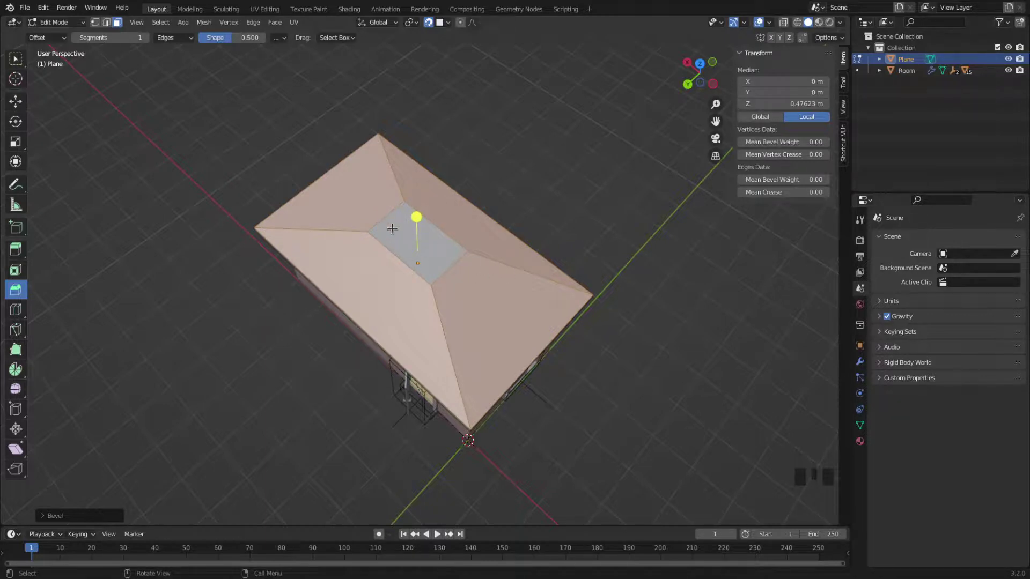
pyautogui.press('F7')
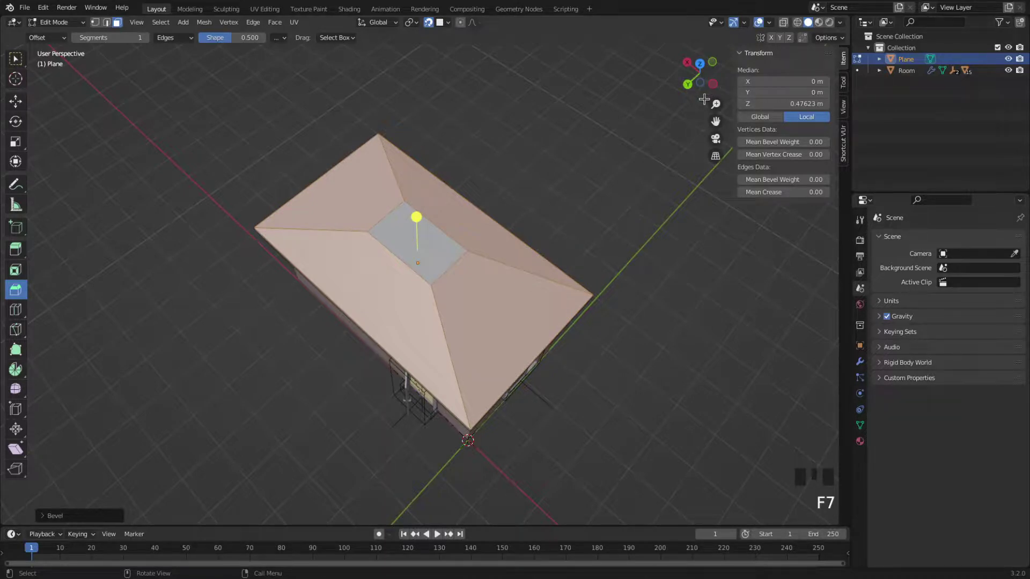
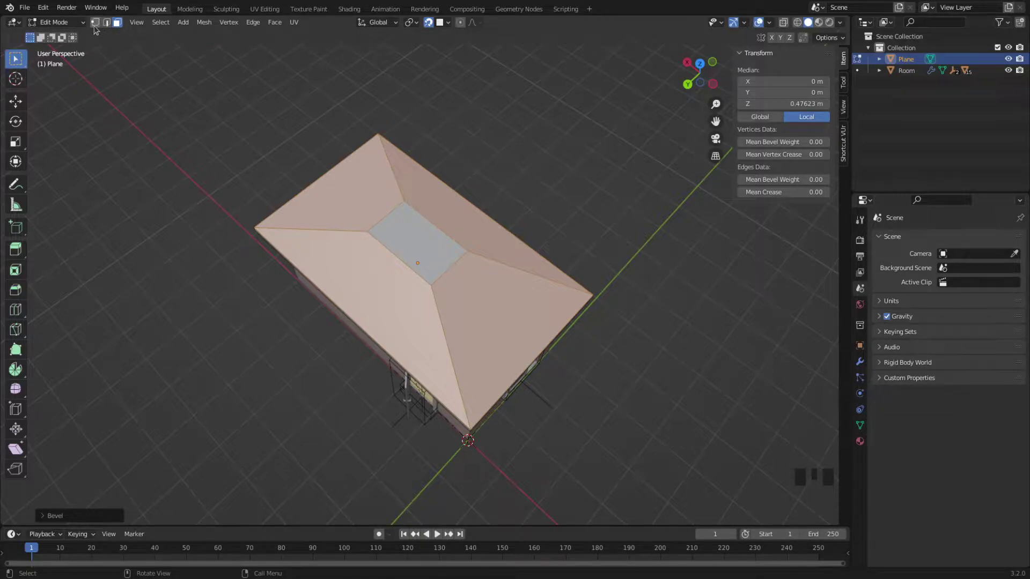
# In vertex select, merge two adjacent corners of the flat top at centre into one ridge point
pyautogui.moveTo(100, 28); pyautogui.dragTo(99, 27)
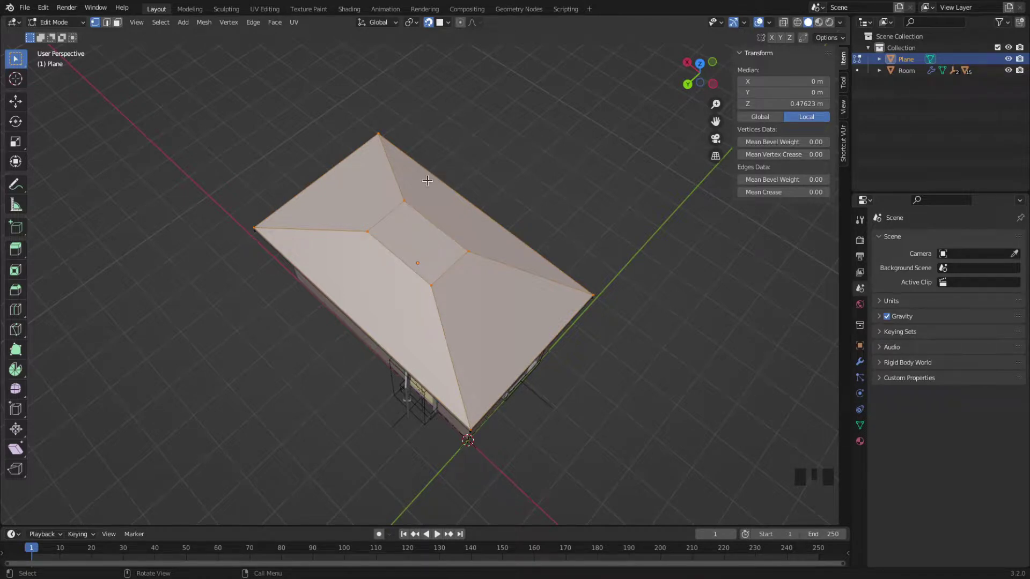
pyautogui.click(367, 227)
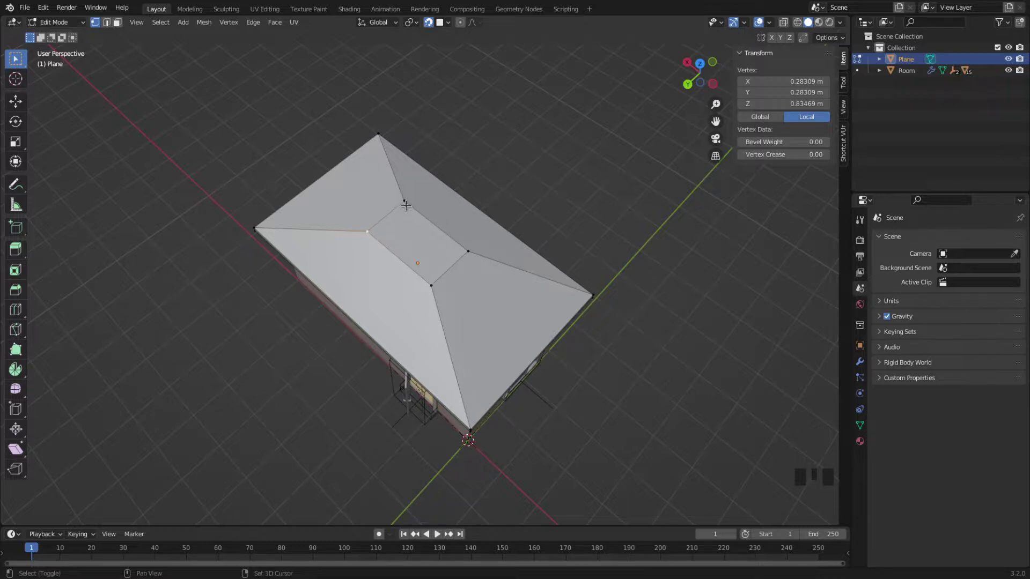
pyautogui.click(406, 199)
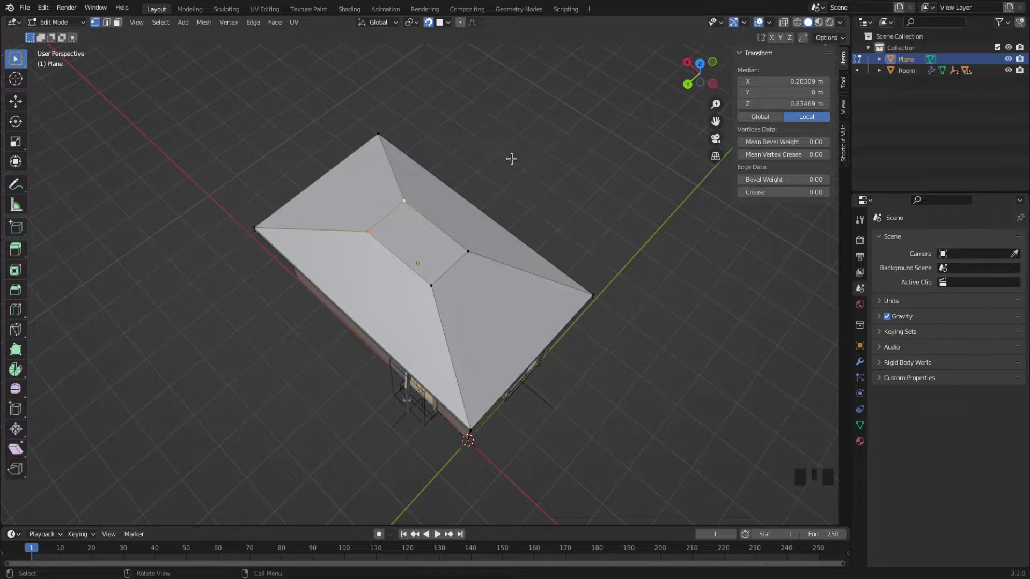
pyautogui.press('m')
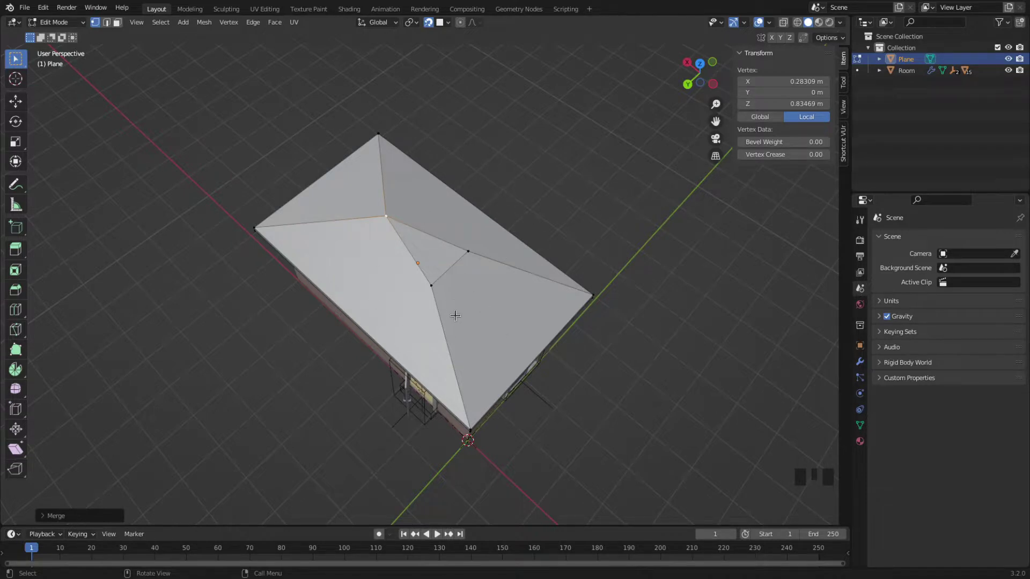
# Select the opposite pair of top corners ready for merging
pyautogui.click(435, 279)
pyautogui.click(432, 283)
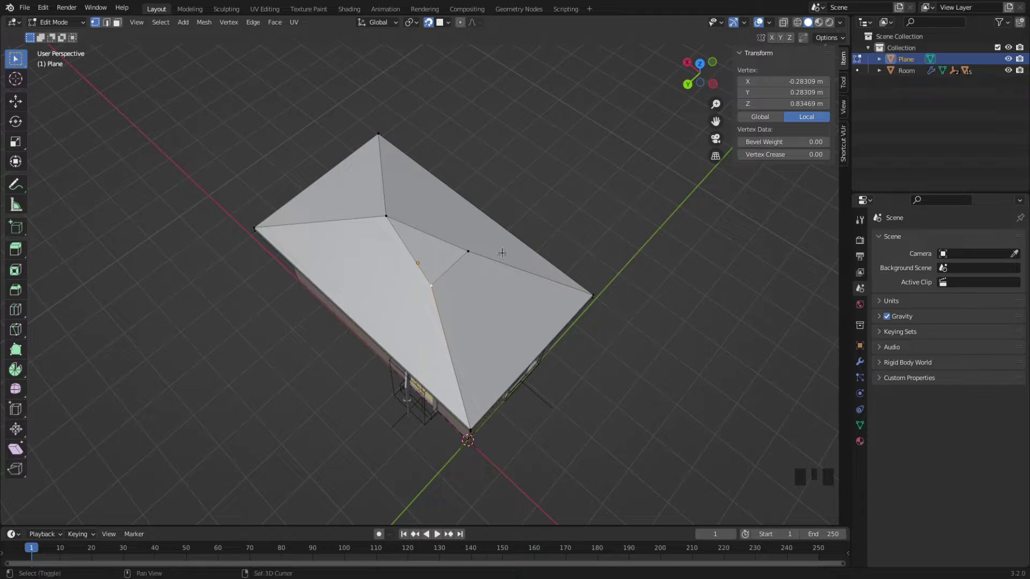
pyautogui.click(471, 249)
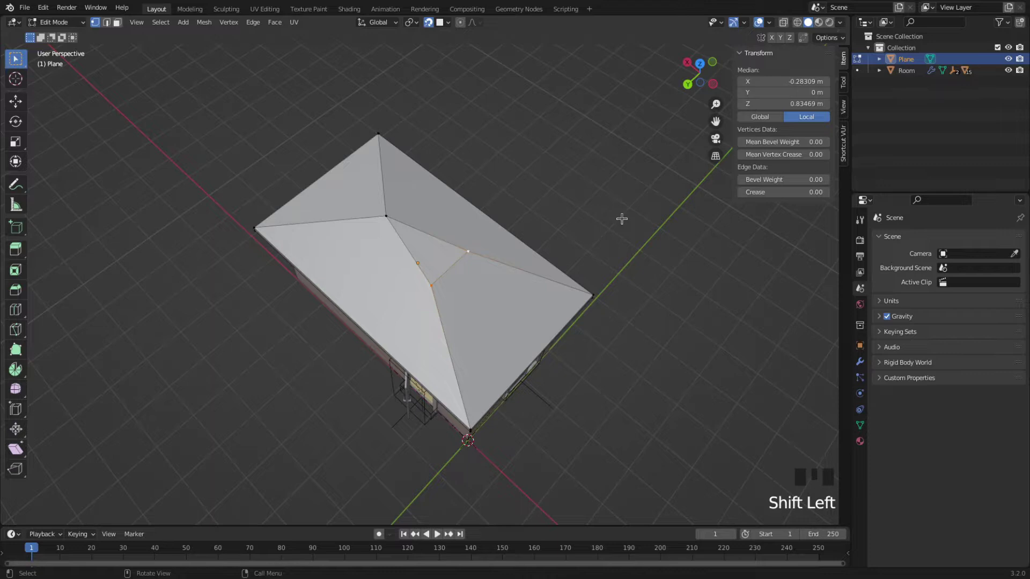
# Merge the remaining corners at centre and start moving the 0.83 m ridge upward along Z
pyautogui.press('m')
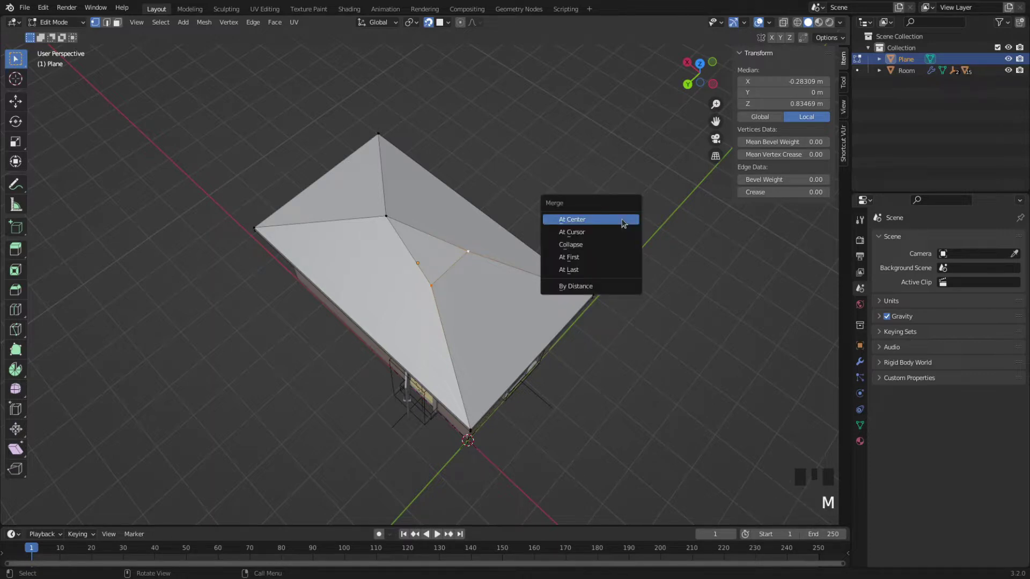
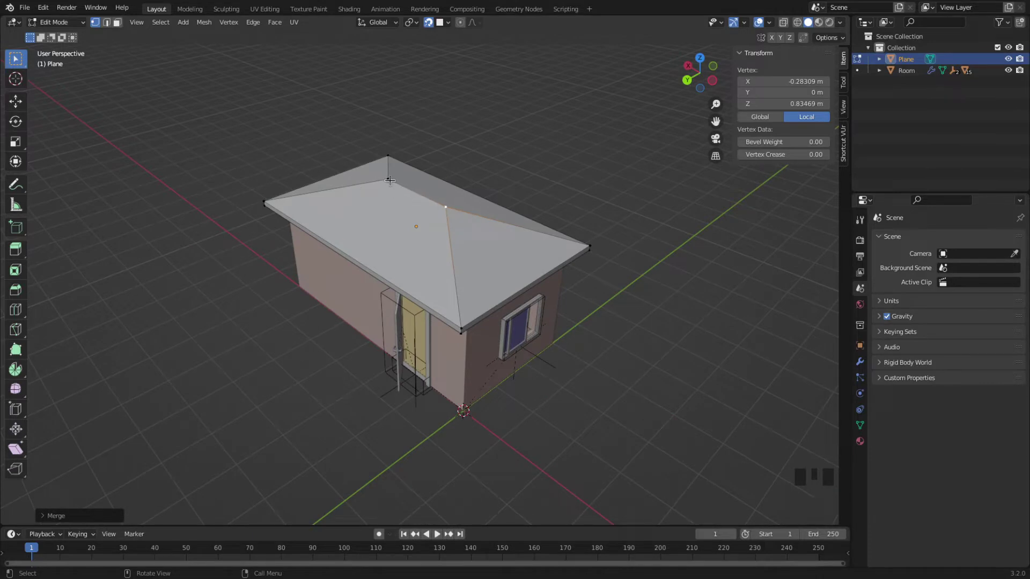
pyautogui.click(705, 90)
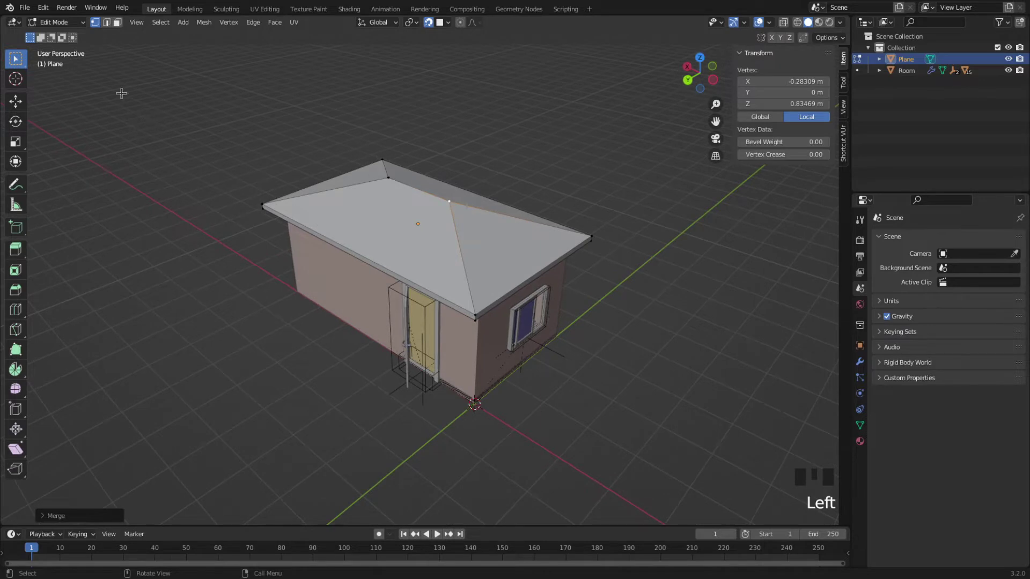
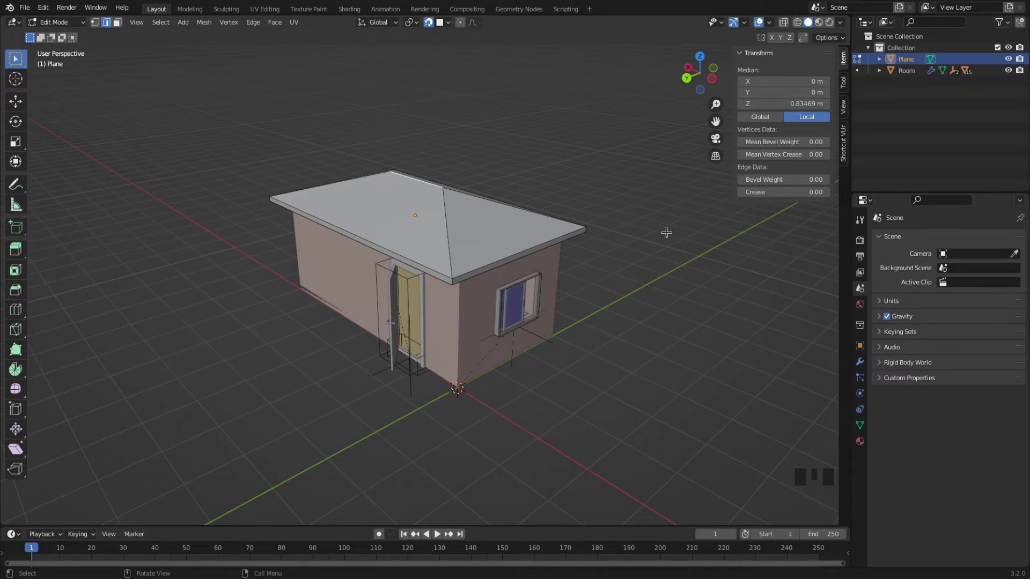
pyautogui.press('g')
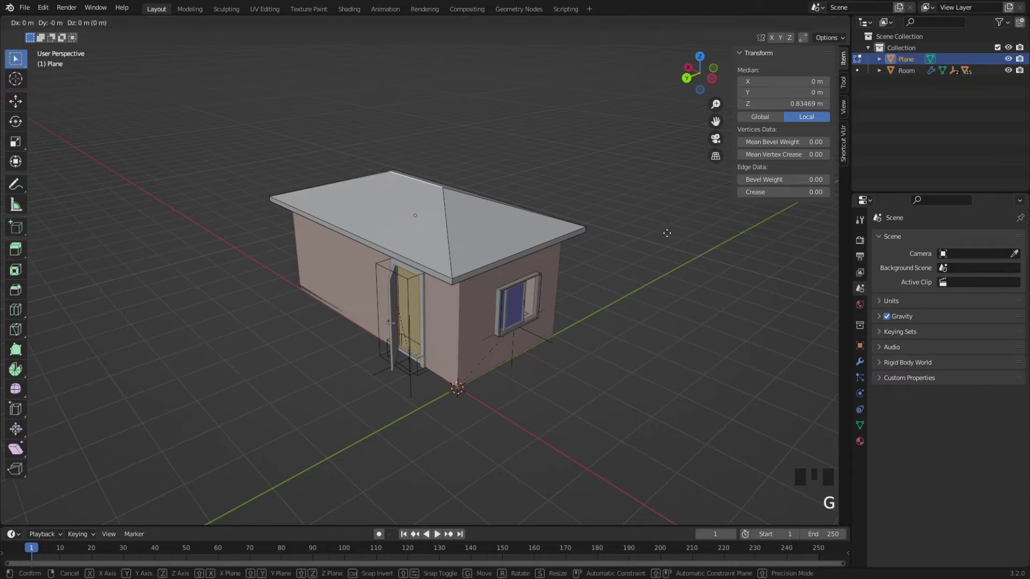